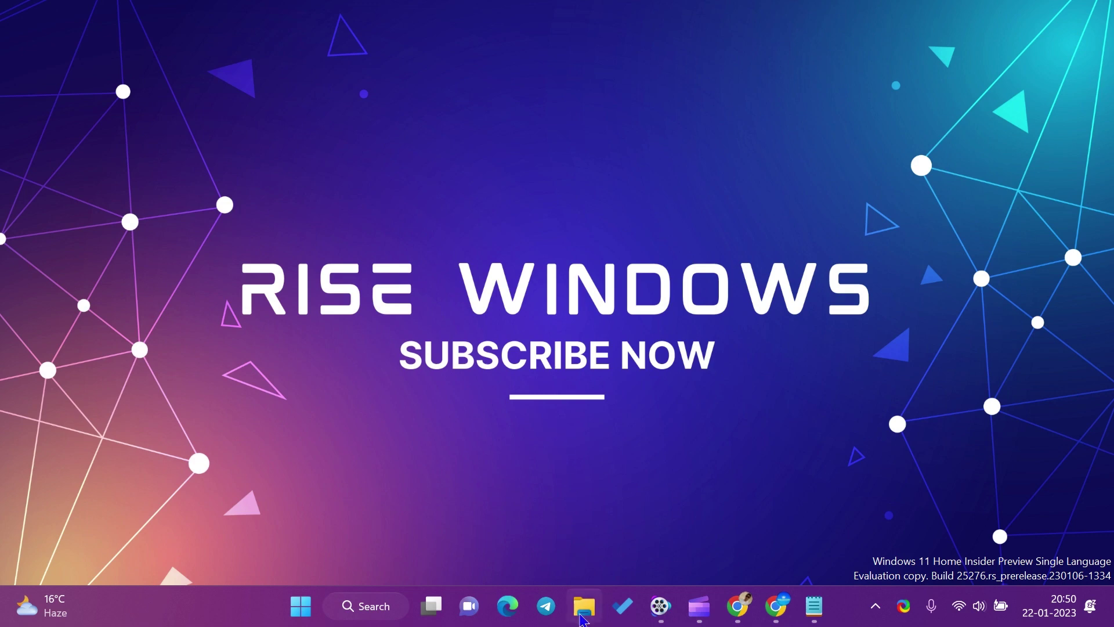
Launch File Explorer and switch to This PC so the drives and mapped Z: drive are listed
click(585, 617)
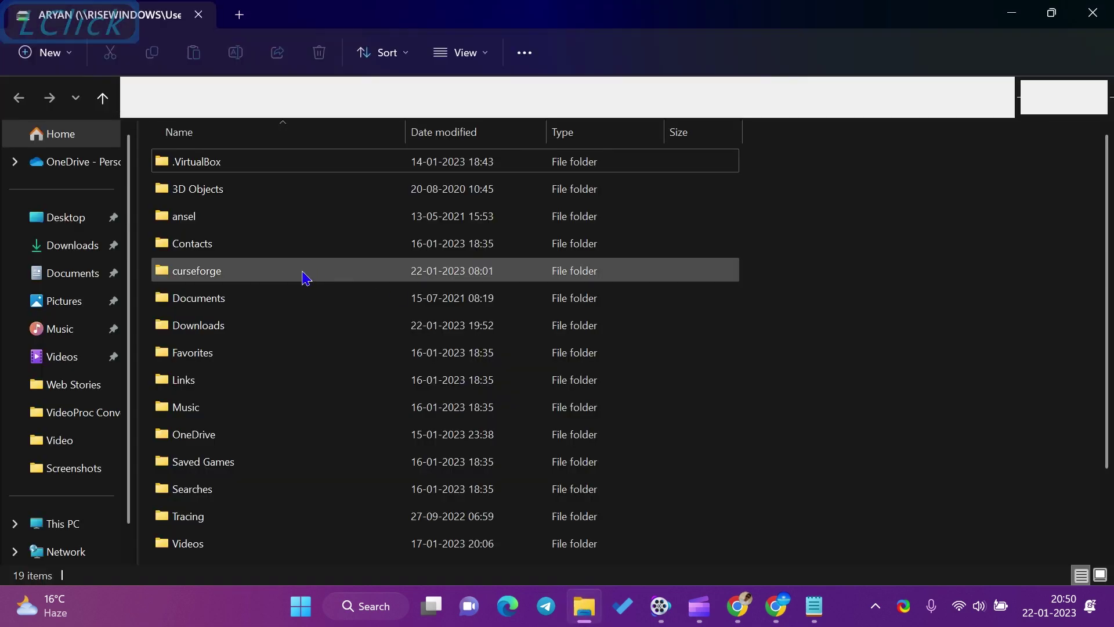
scroll(down, 3)
click(64, 510)
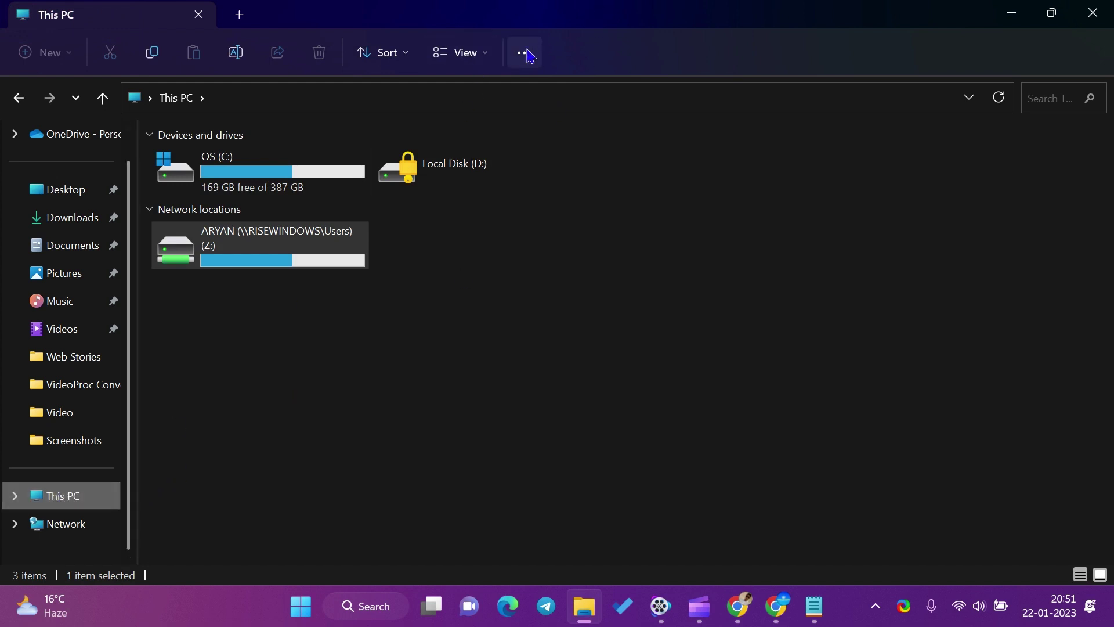
Disconnect the mapped Z: network drive via the See more menu's Disconnect network drive command
click(535, 57)
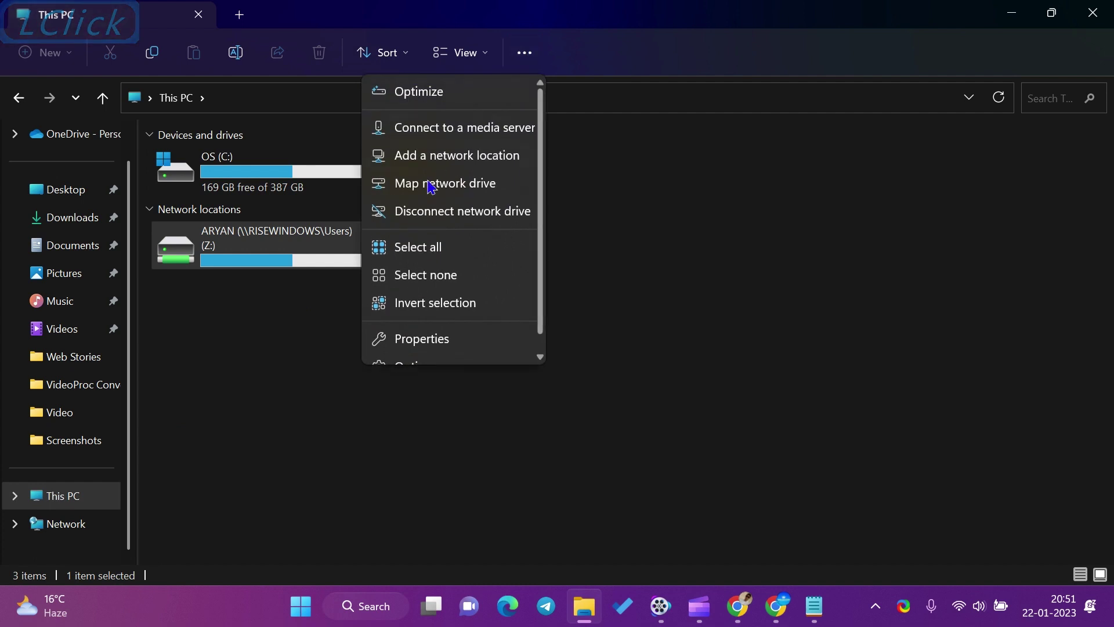
click(444, 217)
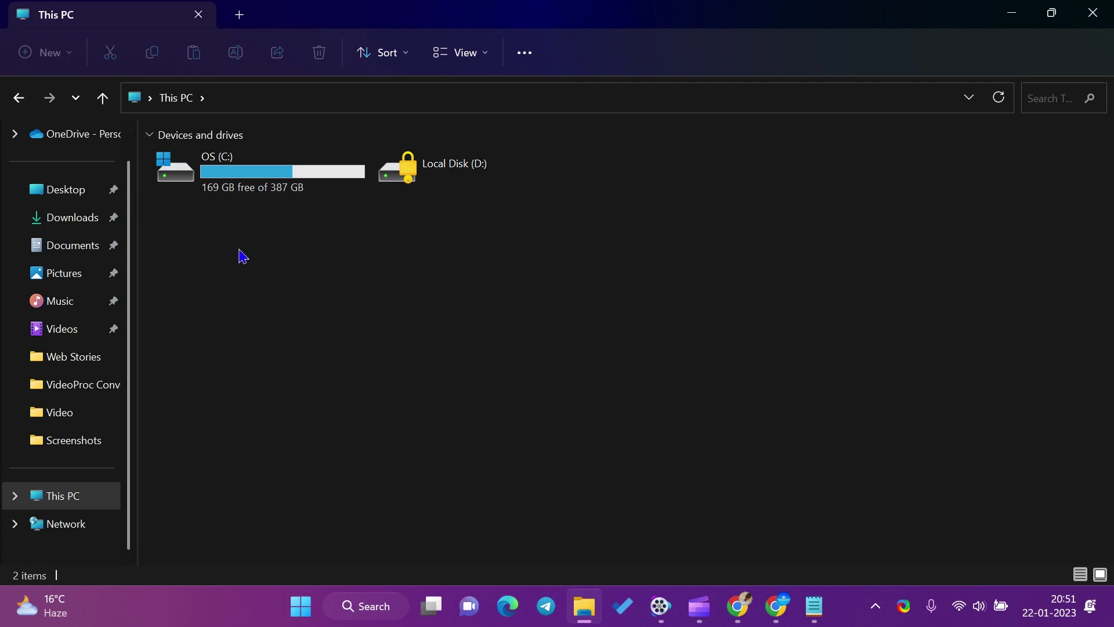
Check the Network location and the RISEWINDOWS computer's options to confirm Z: is gone
click(71, 535)
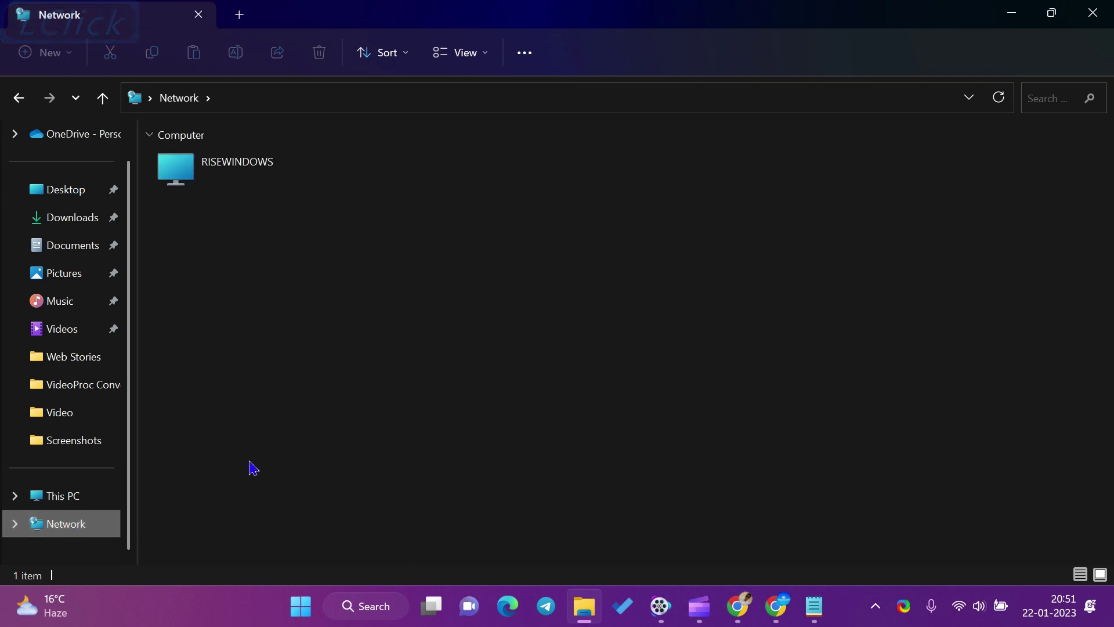
click(285, 176)
right_click(310, 173)
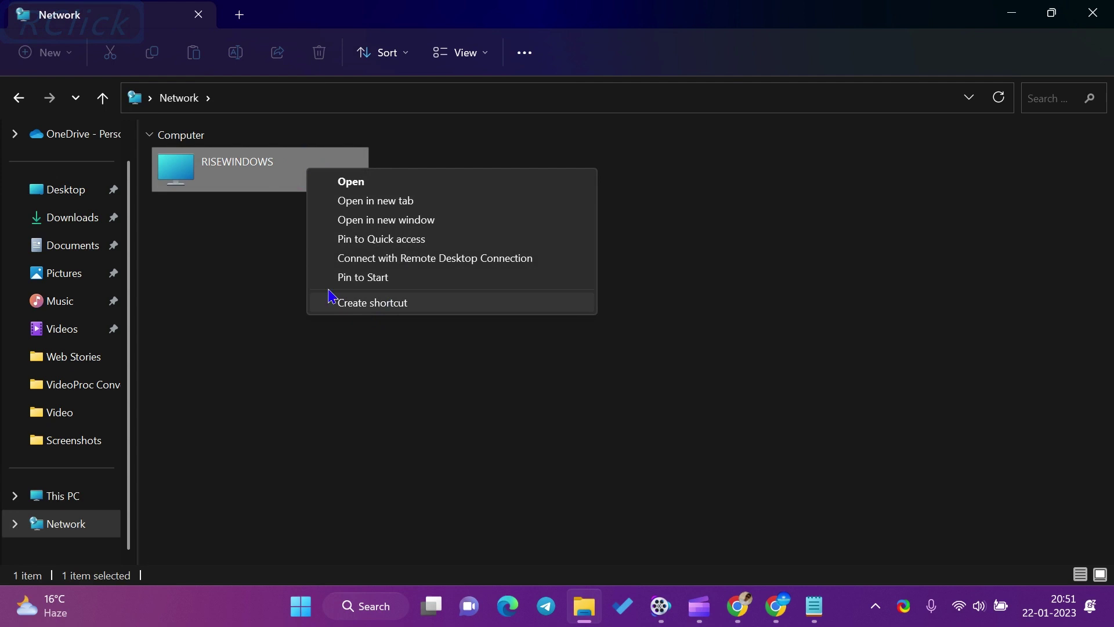
click(267, 169)
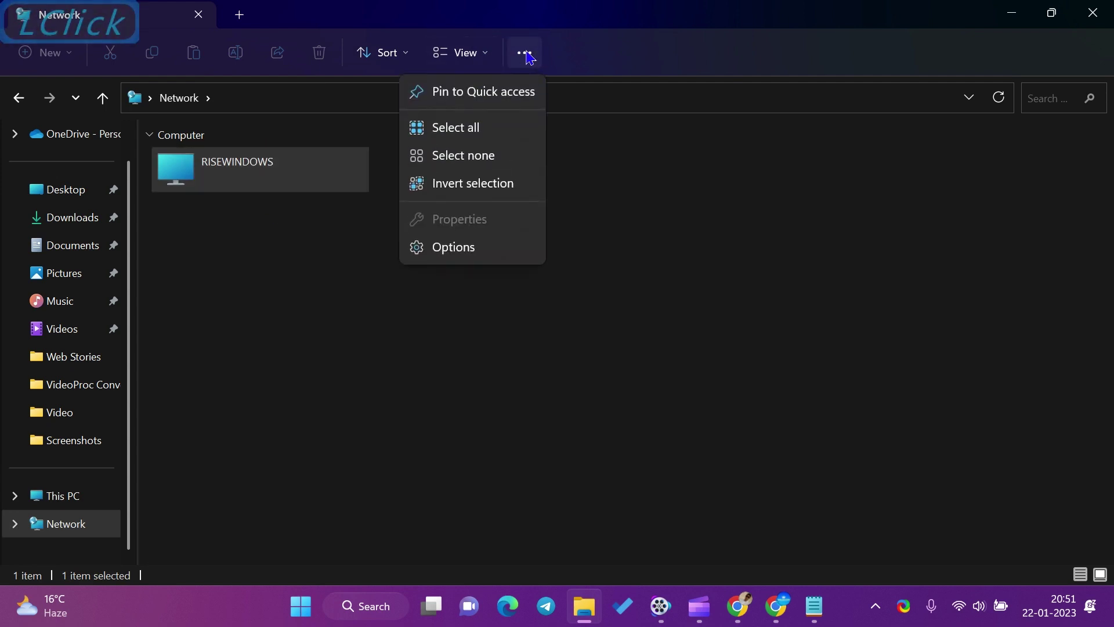
Return to This PC, confirm only the two local drives remain, and minimize File Explorer
click(263, 301)
right_click(276, 189)
click(205, 373)
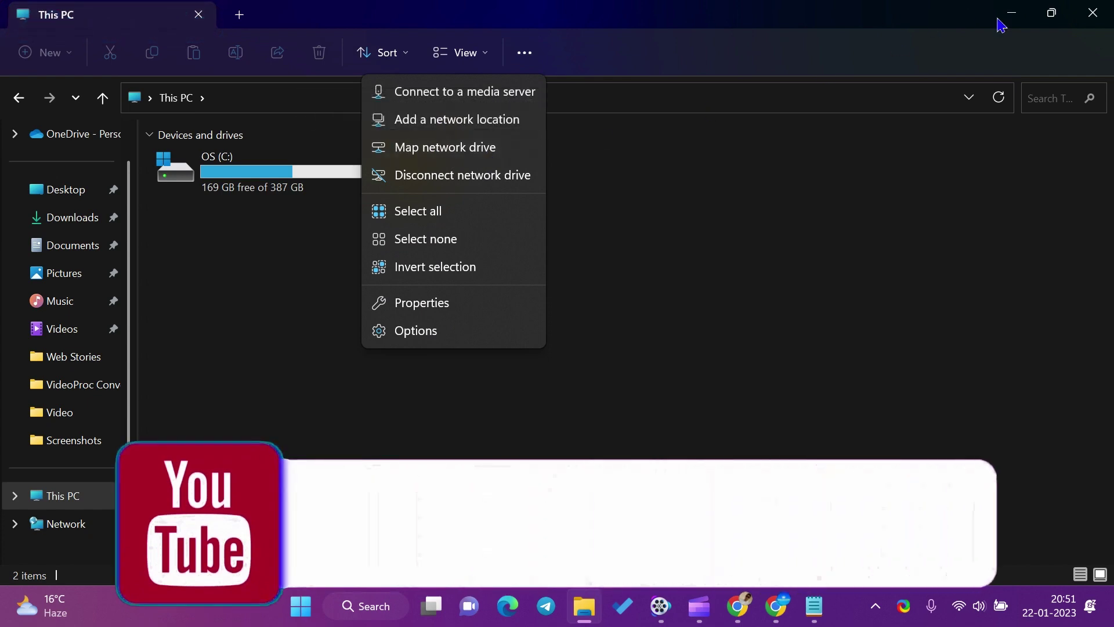
click(1025, 21)
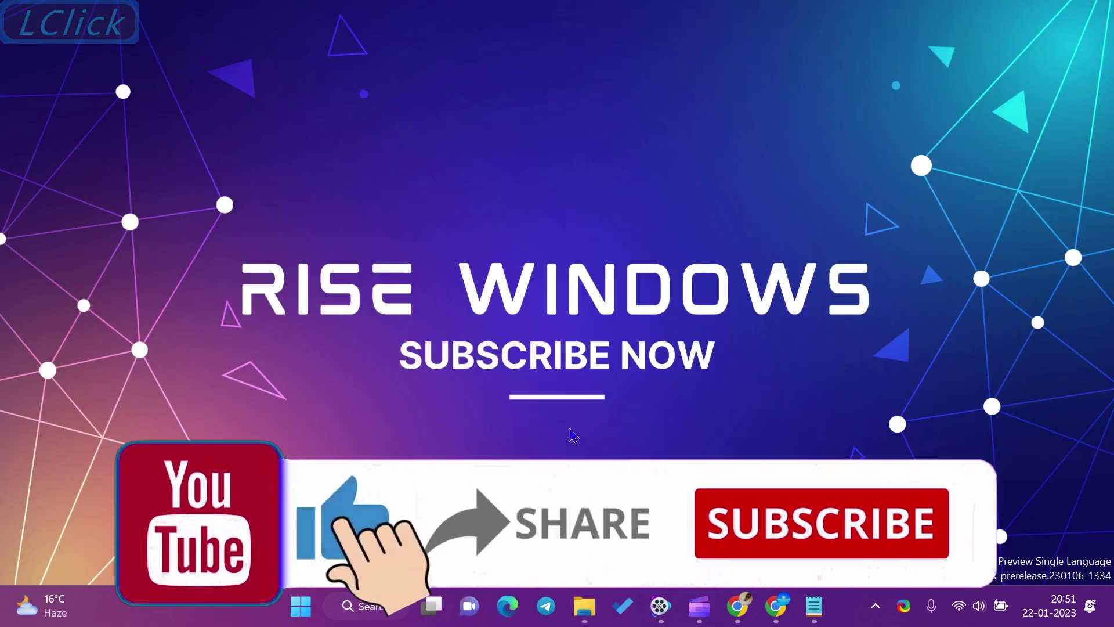